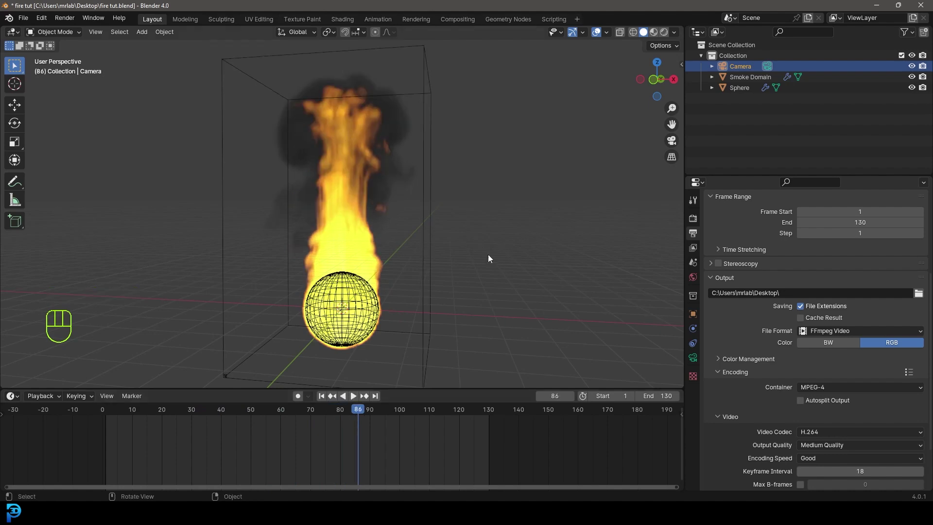
Step: Orbit around the finished fire simulation to preview it before starting a new scene
left_click_drag(492, 252, 432, 253)
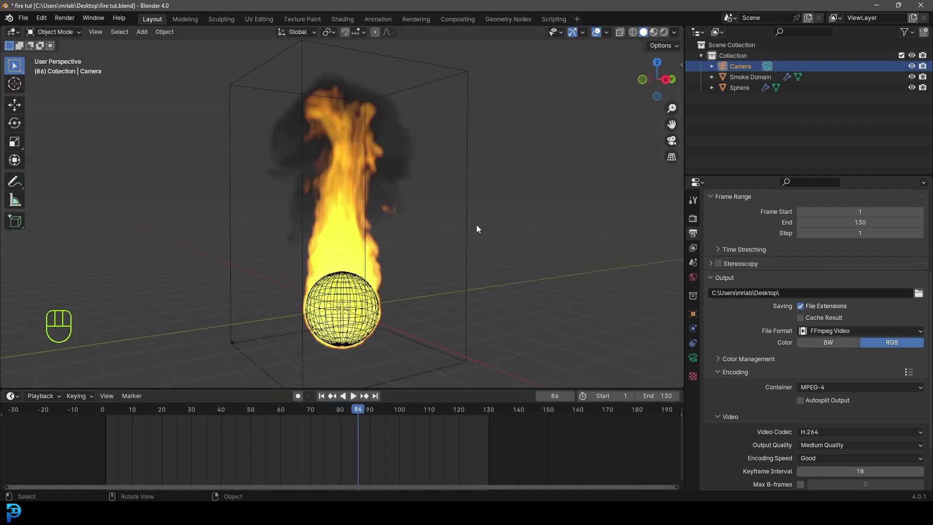
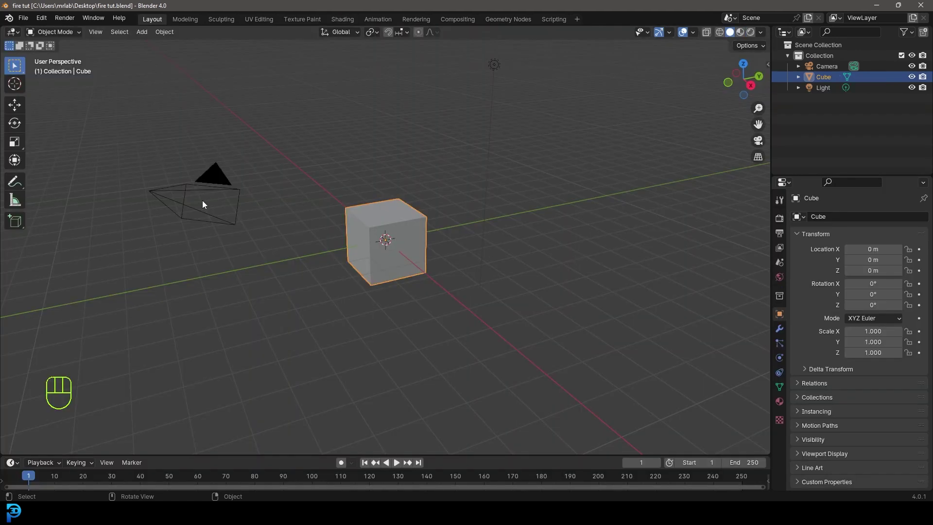
Step: Delete the default cube, camera and light and add a UV sphere at the origin
left_click_drag(528, 111, 560, 54)
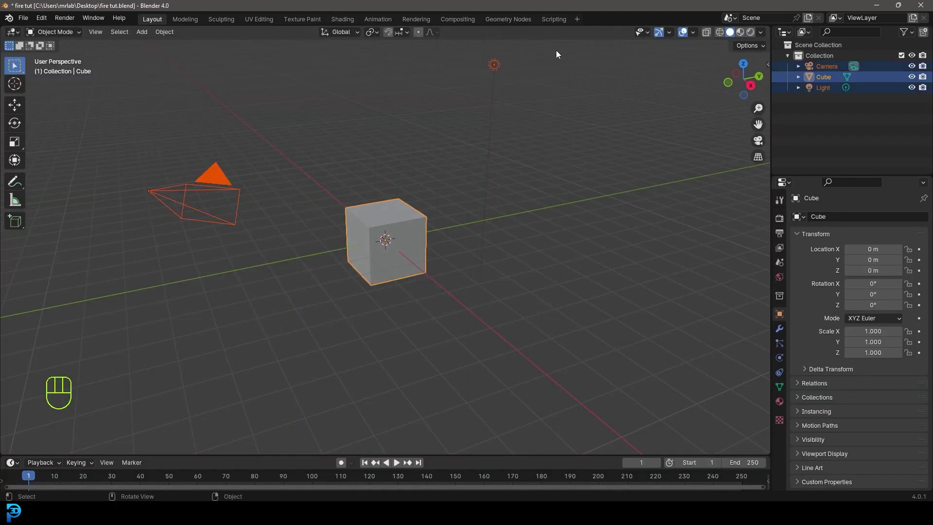
key("Delete")
middle_click(479, 208)
key("shift+a")
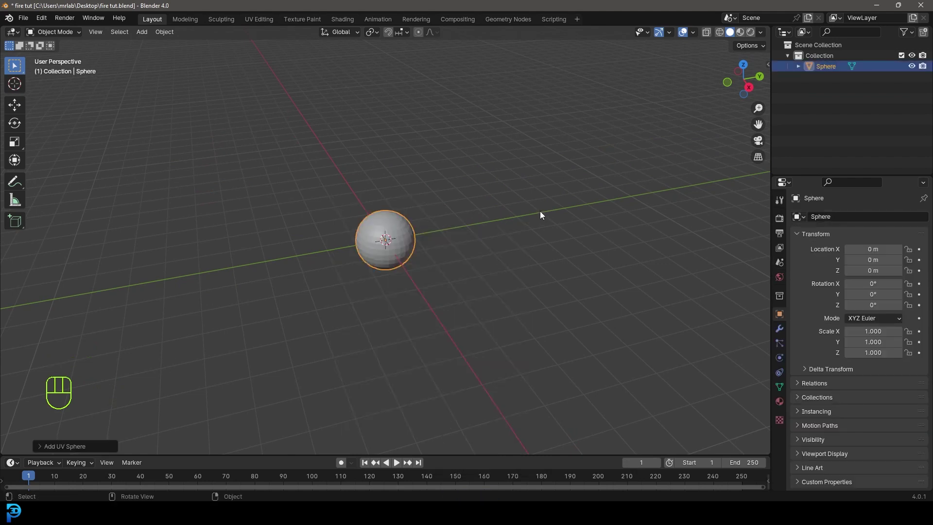
Step: Check the sphere from the front view and return to a perspective angle
key("KP_1")
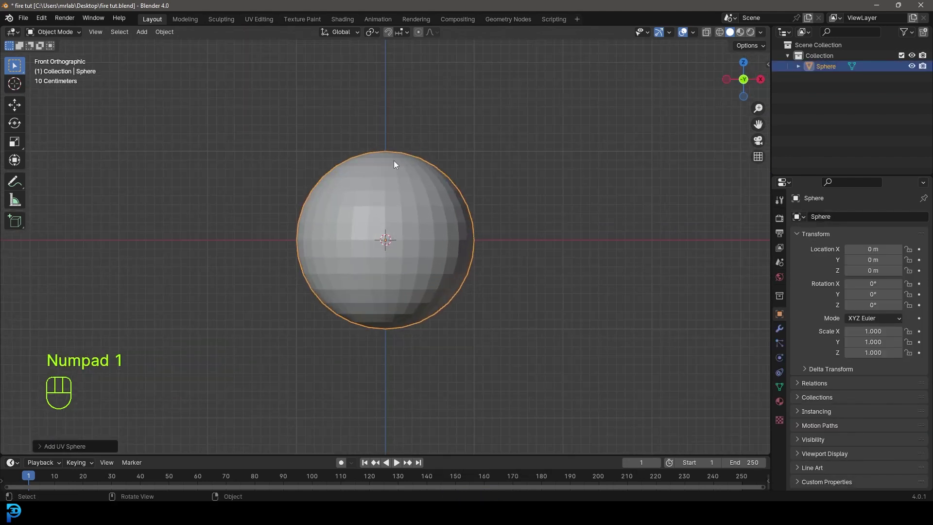
left_click_drag(404, 192, 341, 192)
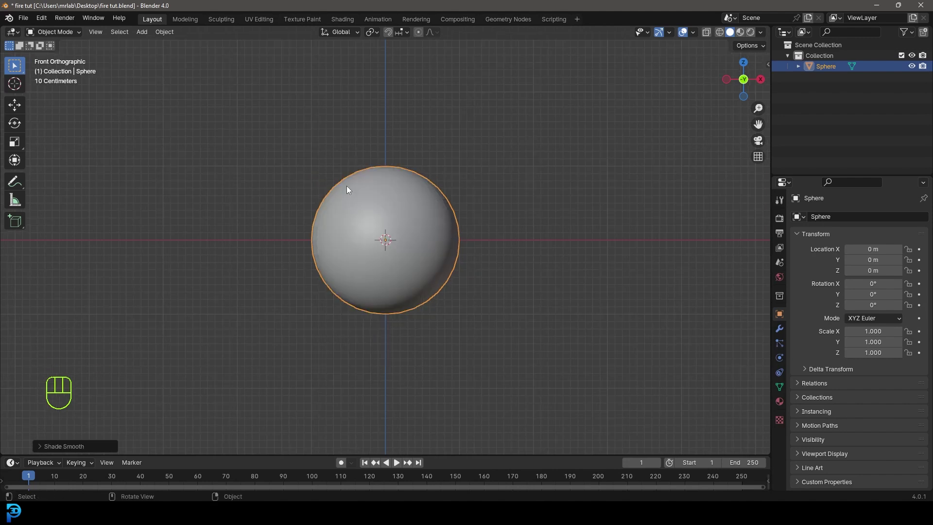
left_click_drag(447, 169, 423, 187)
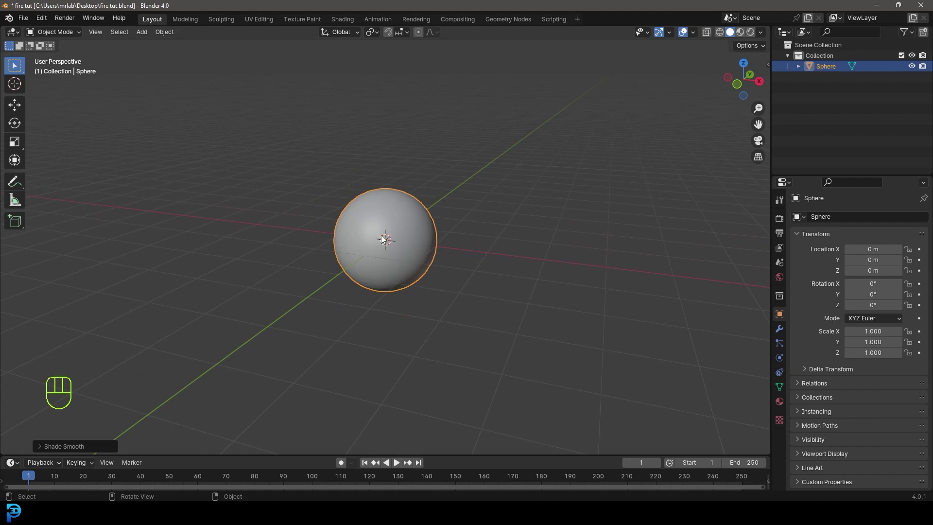
Step: Apply the Quick Smoke effect to the sphere via the F3 command search
key("F3")
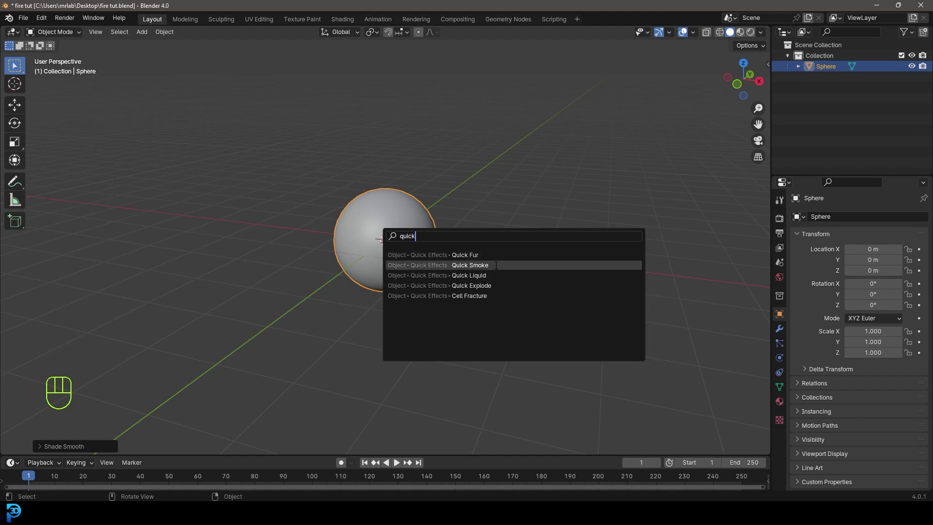
key("KP_1")
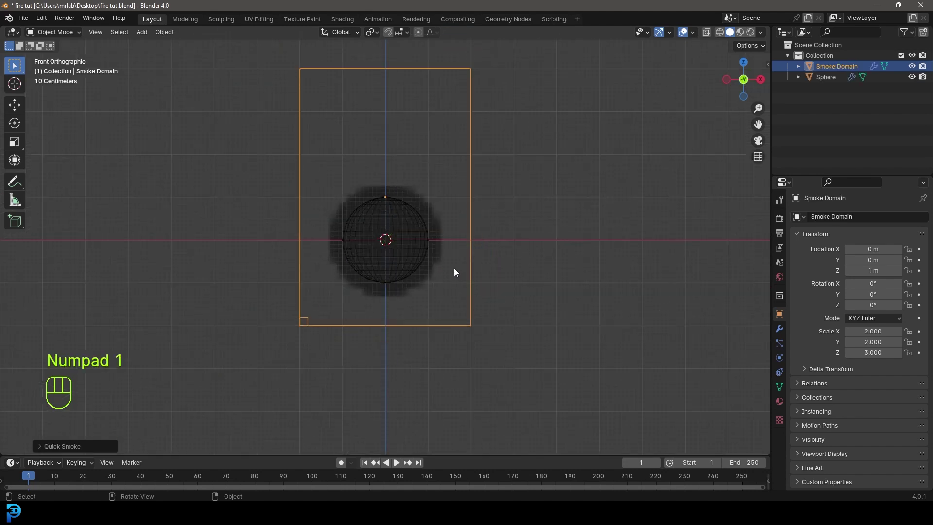
middle_click(429, 239)
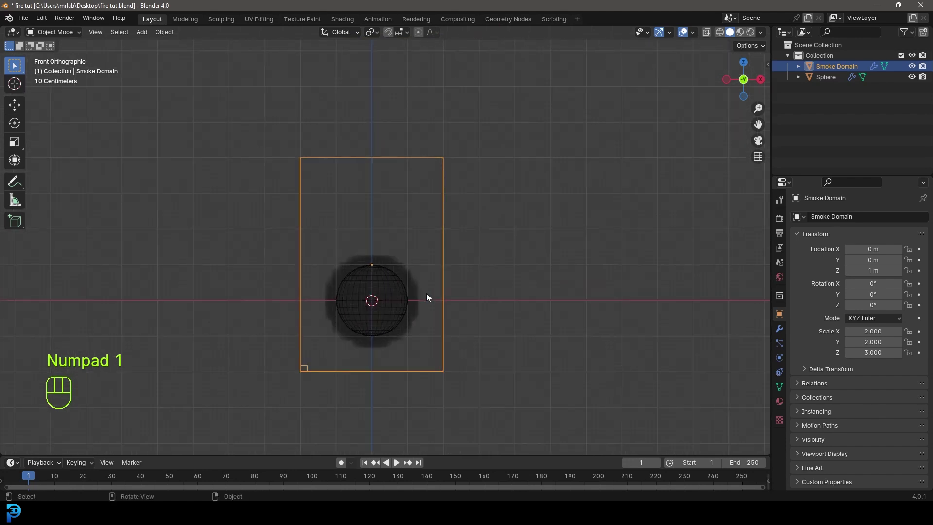
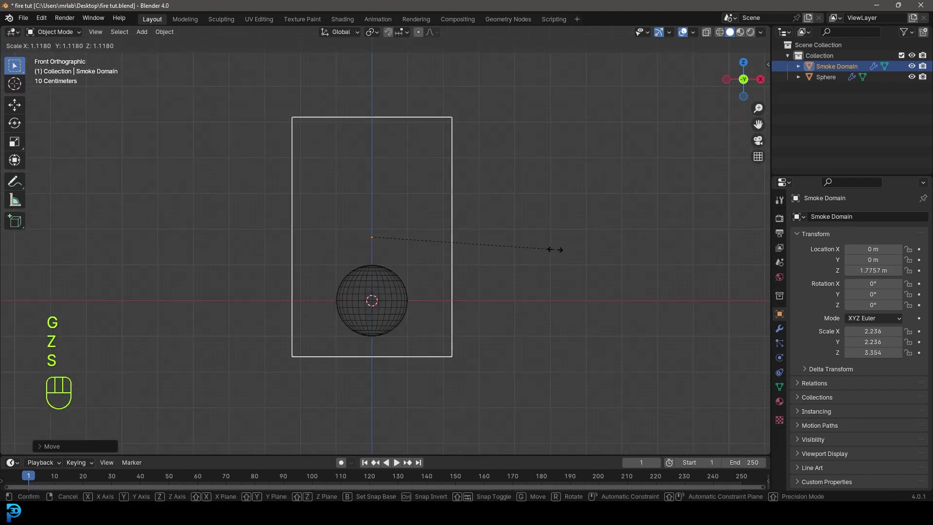
Step: Enlarge the Smoke Domain, stretch it taller along Z and raise it so the sphere sits near its bottom
key("g")
key("z")
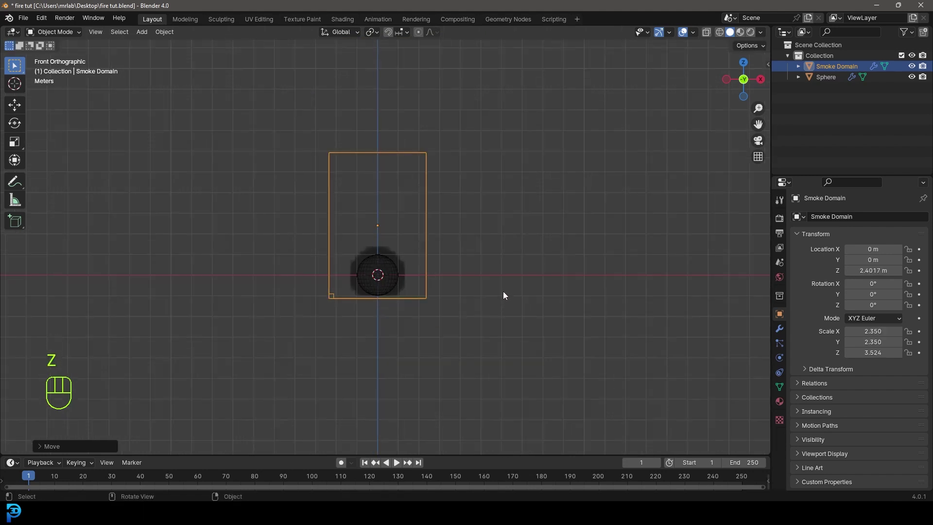
middle_click(487, 287)
key("s")
key("z")
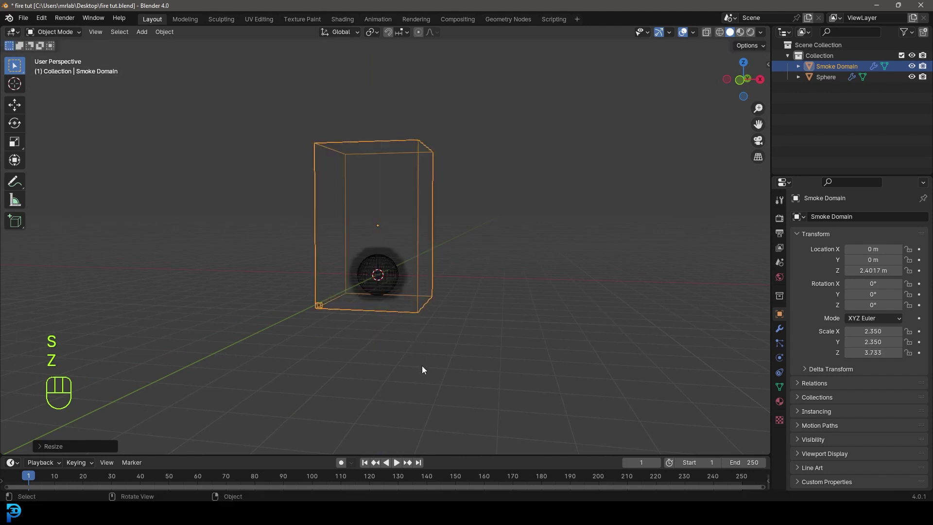
key("g")
key("z")
key("KP_1")
key("g")
key("z")
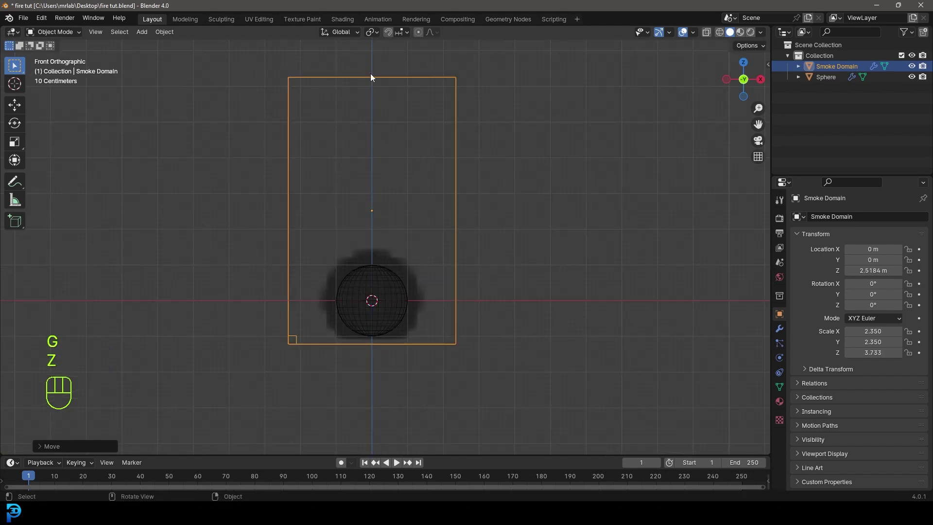
Step: Set the sphere's fluid Flow Type to Fire with Fuel 2.1 and show its Flow Source settings
left_click(377, 289)
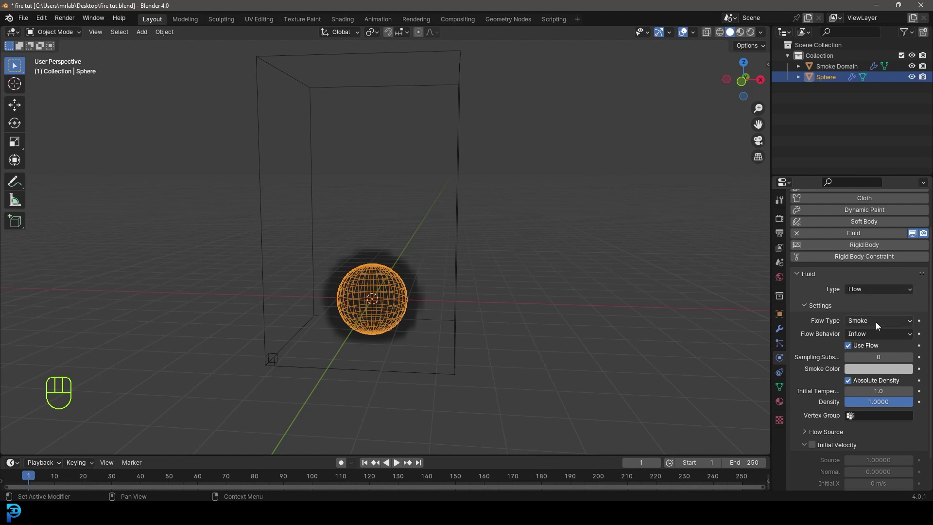
left_click_drag(878, 325, 860, 357)
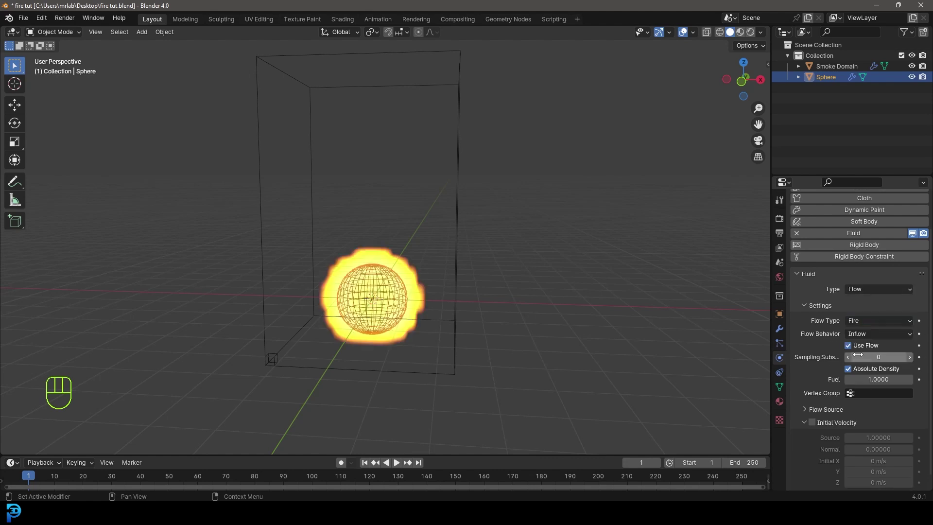
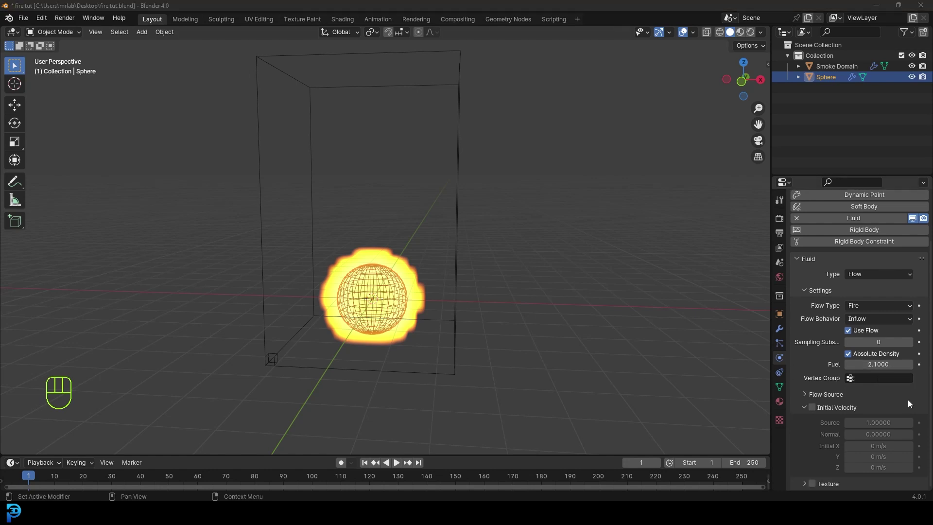
left_click(806, 395)
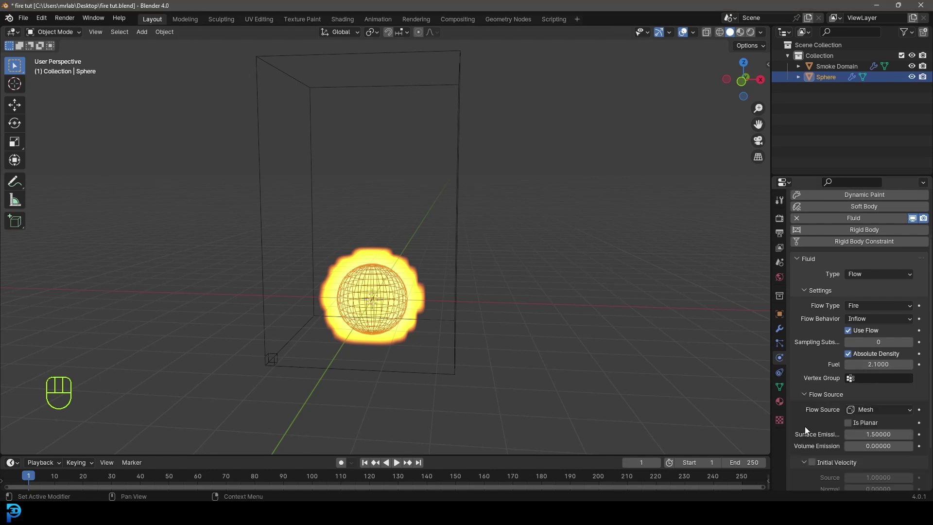
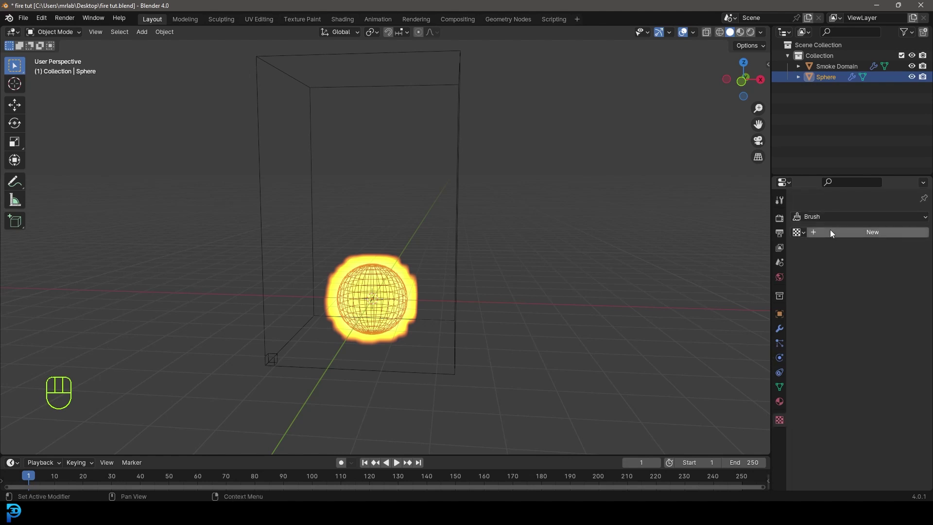
Step: Create a new Clouds texture for the sphere's fire flow
left_click(871, 232)
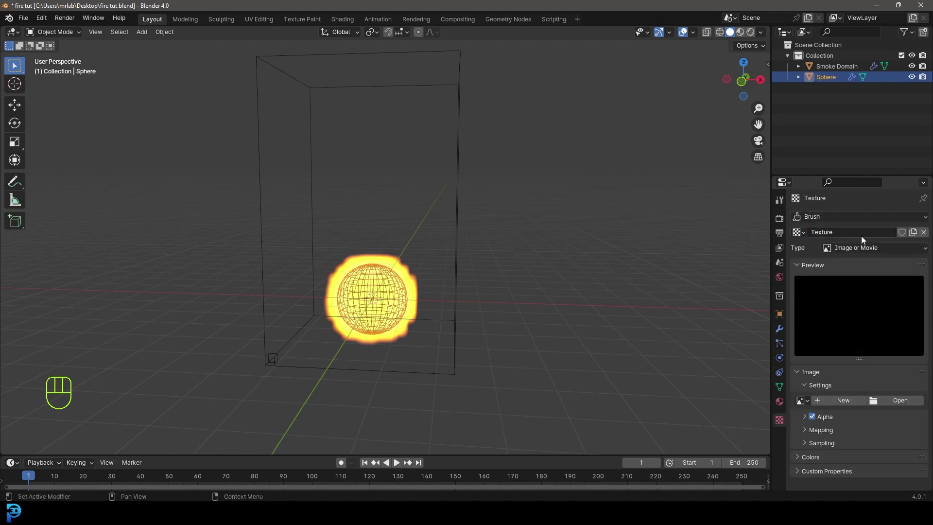
left_click_drag(842, 247, 849, 282)
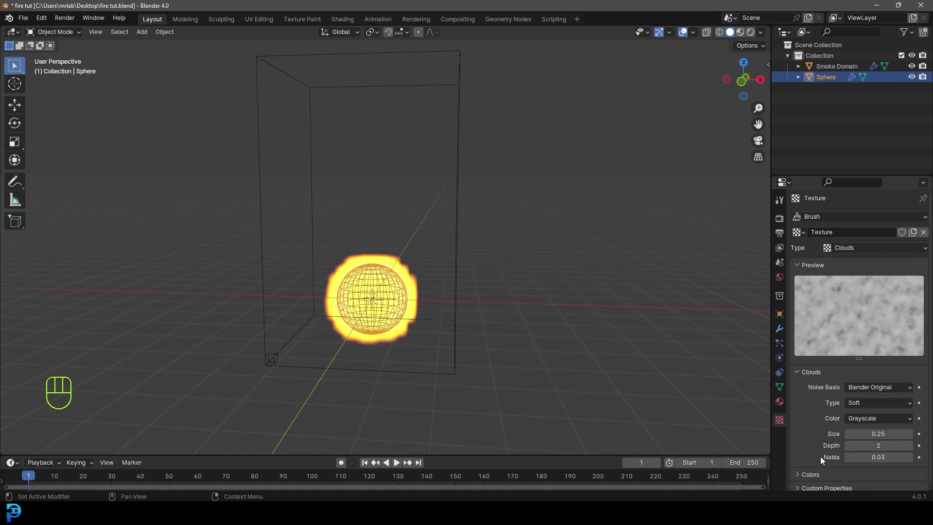
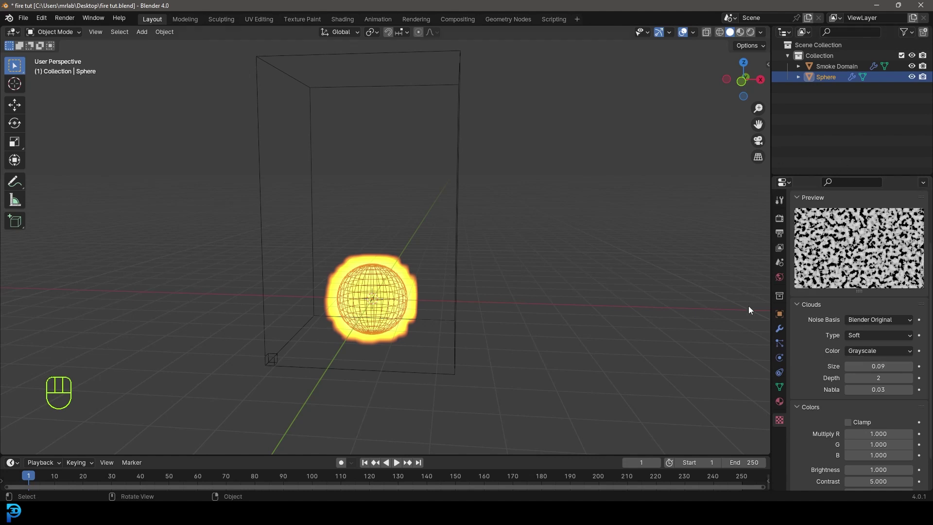
left_click(782, 362)
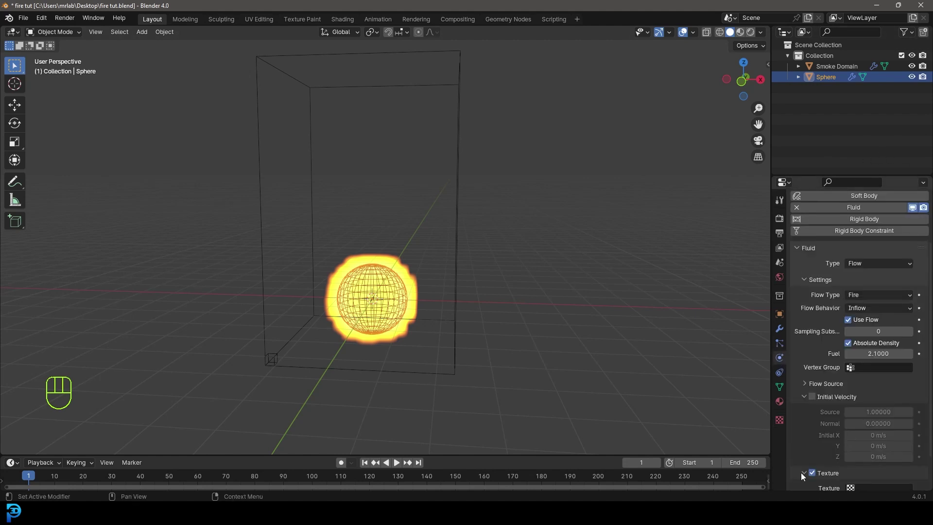
left_click_drag(870, 446, 855, 338)
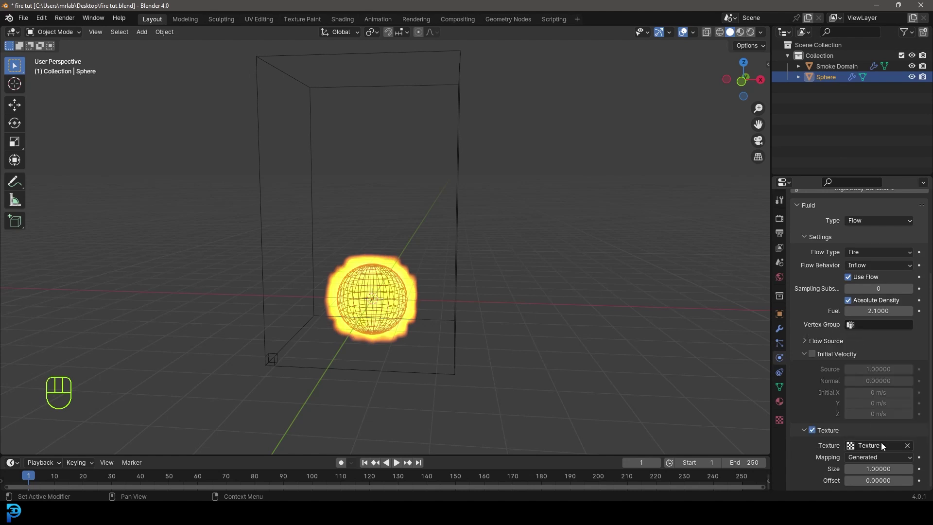
Step: Rename the texture to 'fire' and return to the fluid flow settings
left_click(783, 422)
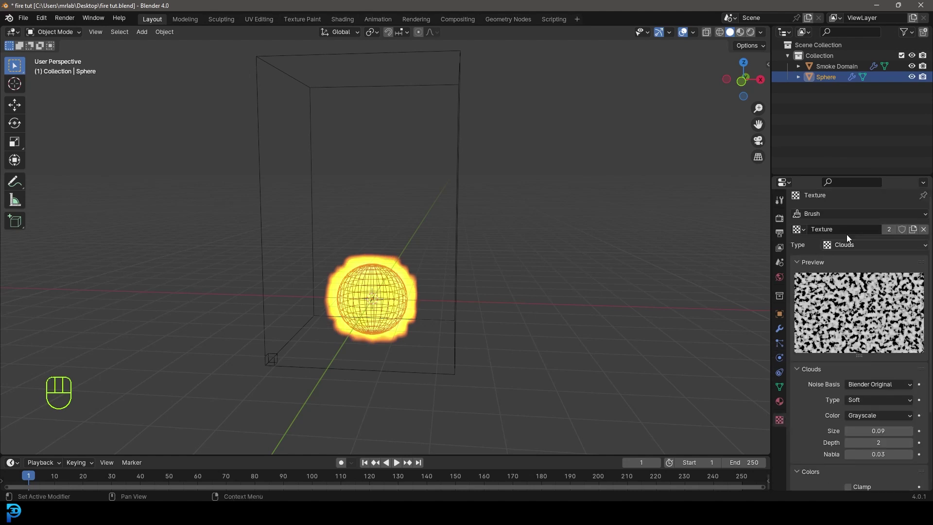
left_click_drag(846, 231, 845, 230)
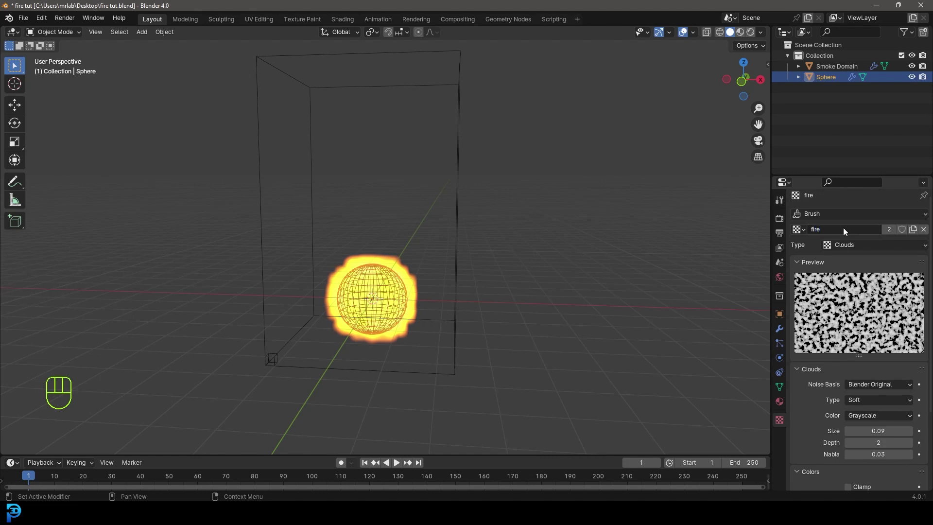
left_click(782, 362)
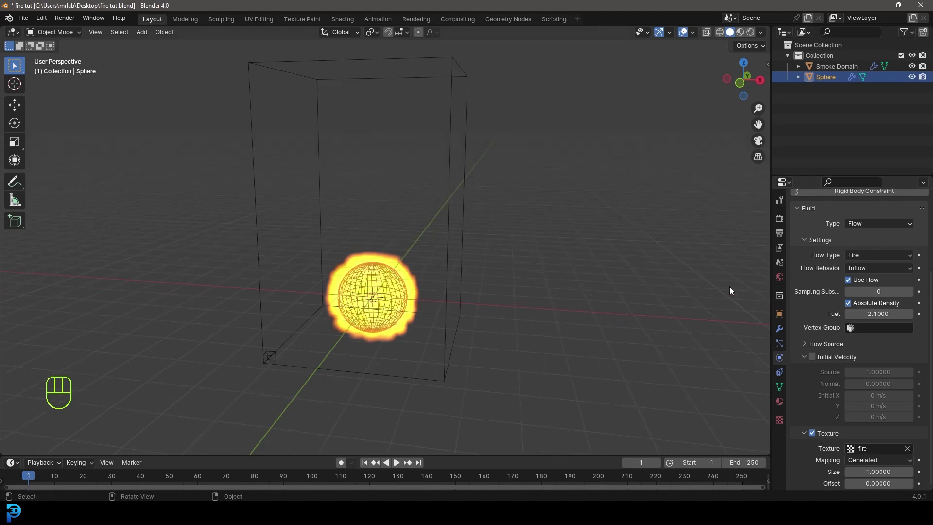
Step: On the Smoke Domain set Cache Type to Modular and Resolution Divisions to 128
left_click(460, 64)
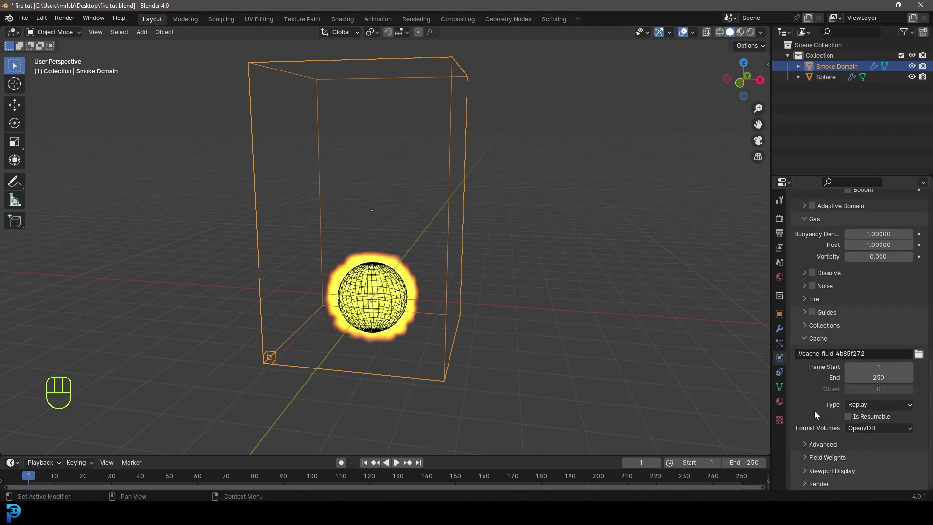
left_click_drag(872, 408, 880, 430)
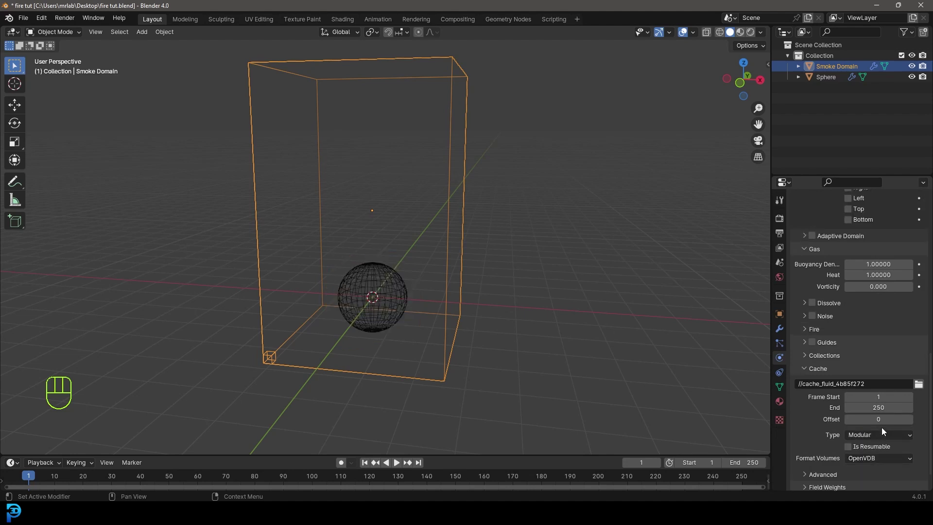
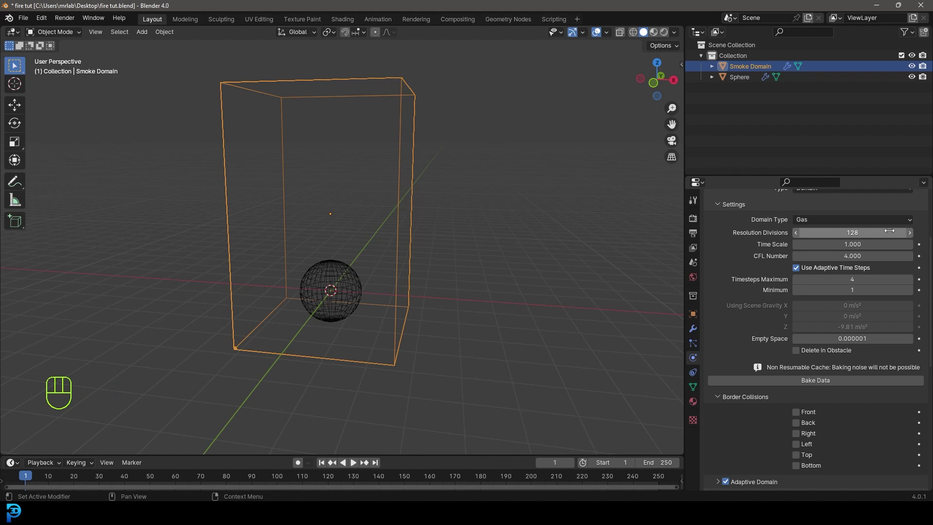
left_click(913, 236)
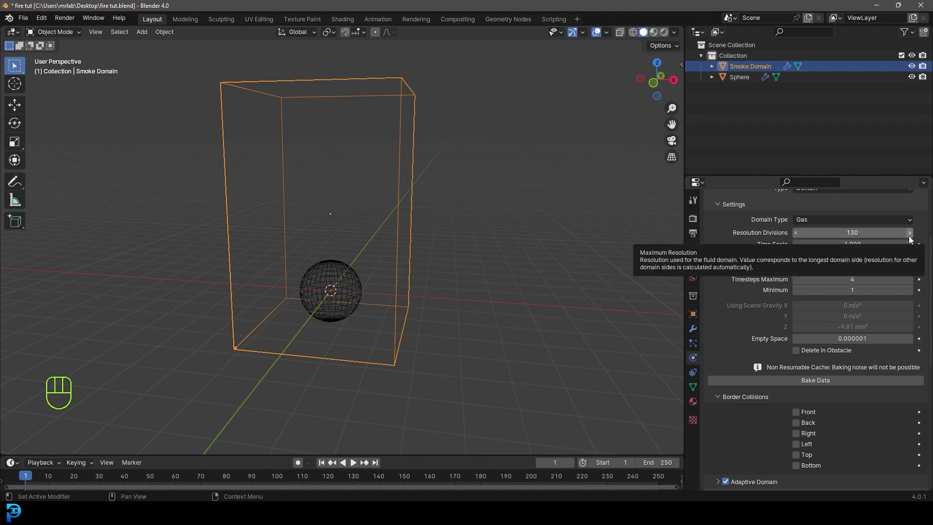
left_click(798, 237)
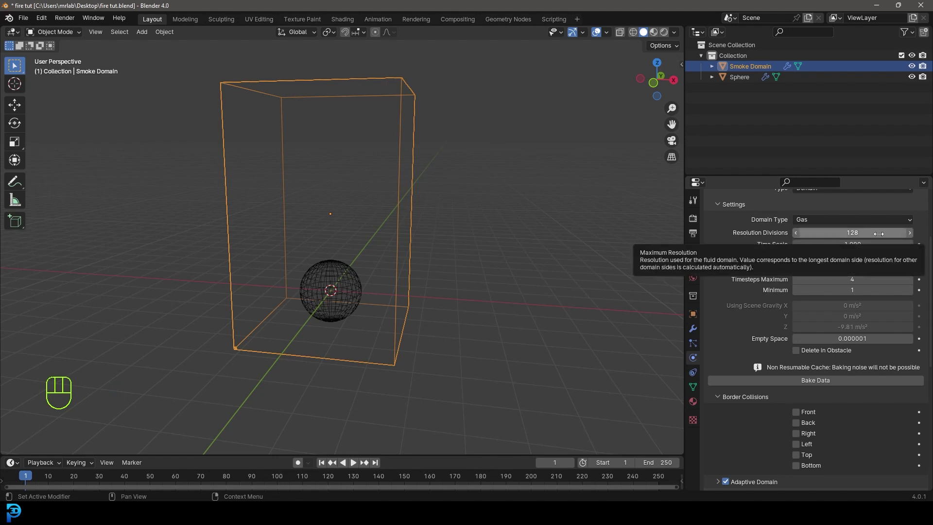
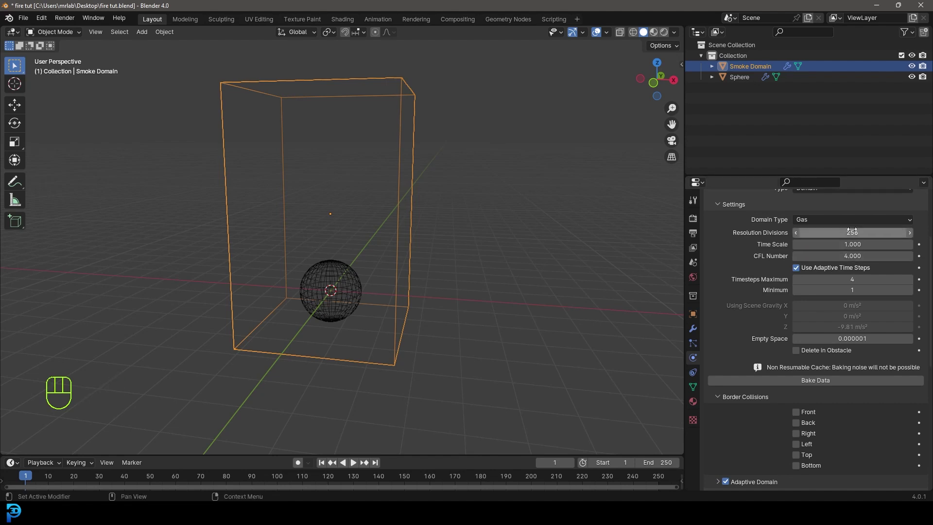
Step: Save the file and expand the domain's Fire settings for reaction speed and vorticity
key("ctrl+z")
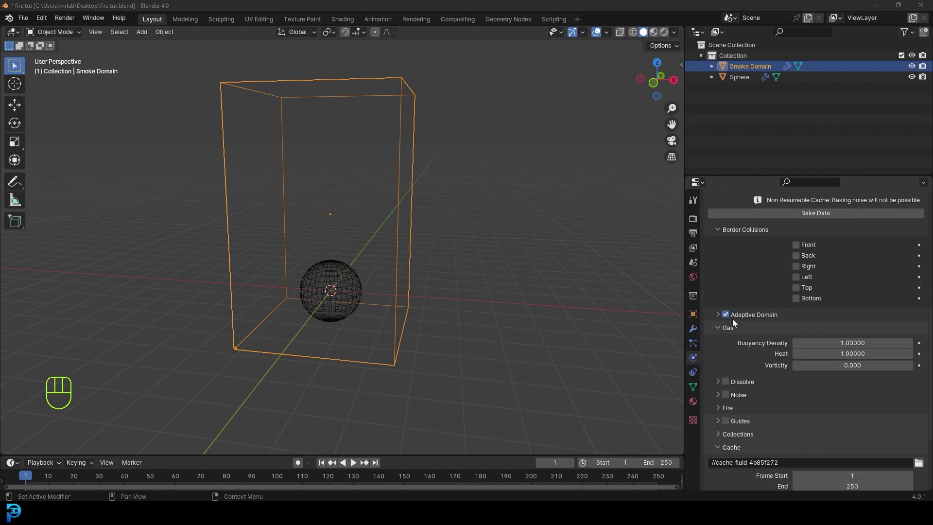
left_click(725, 412)
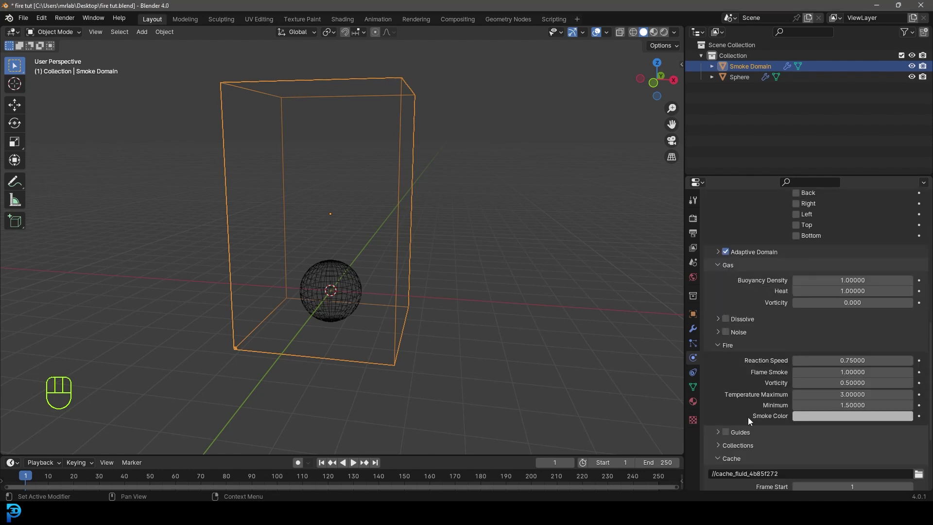
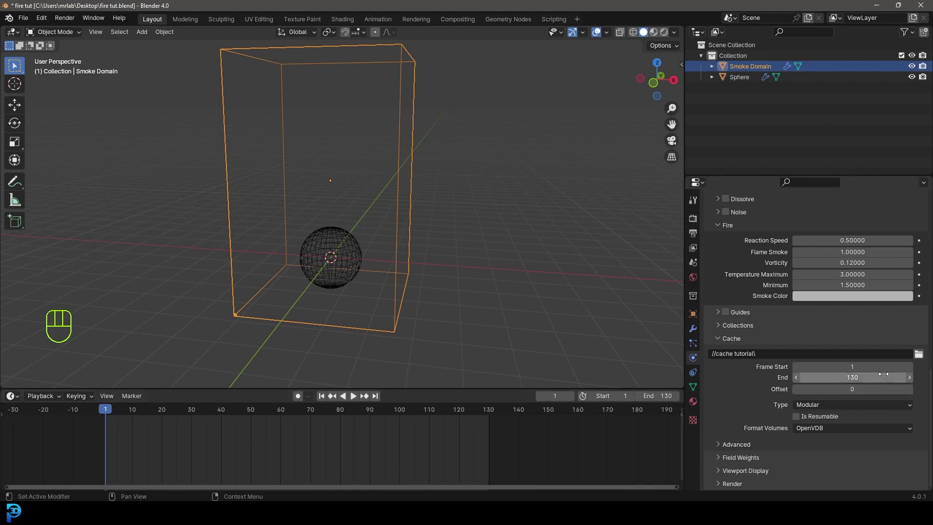
Step: Bake the simulation data and save, orbiting around the domain
middle_click(544, 237)
key("ctrl+s")
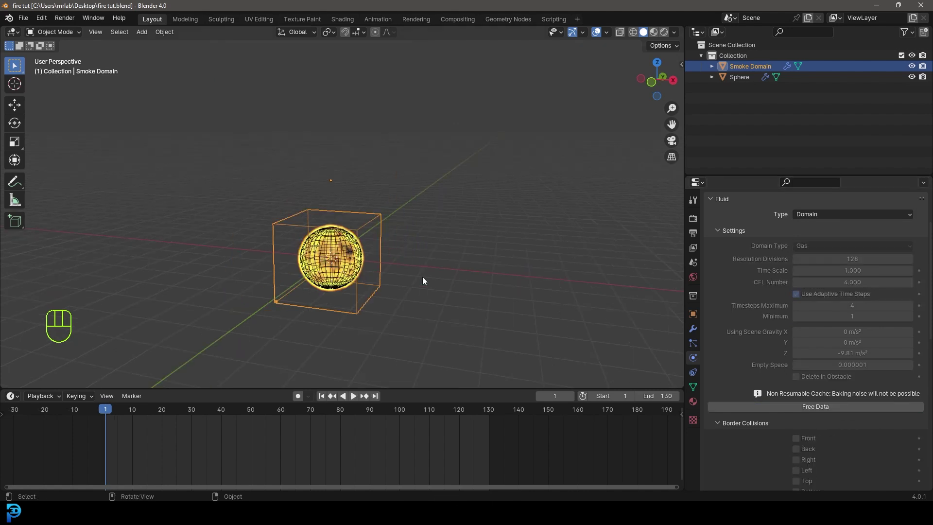
left_click_drag(390, 315, 377, 308)
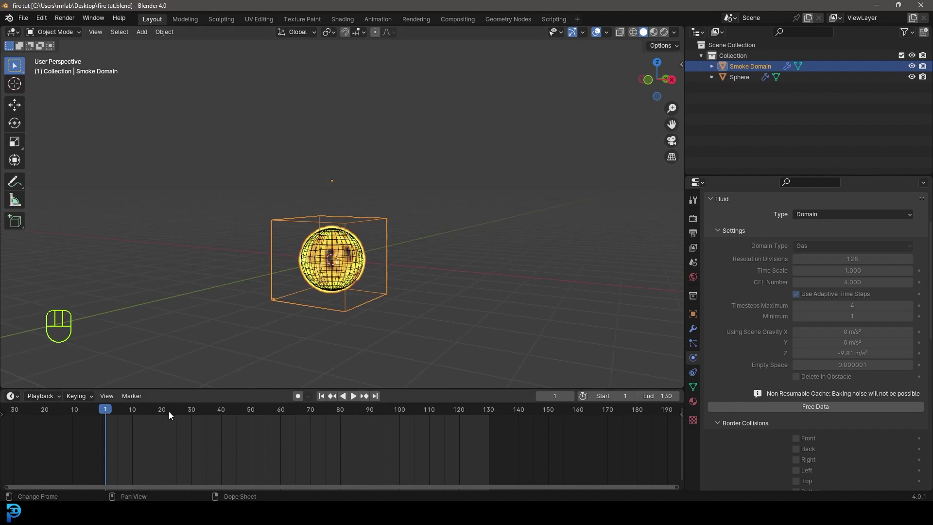
Step: Scrub the timeline to around frame 91 and play back the rising flames and smoke
left_click_drag(123, 414, 408, 190)
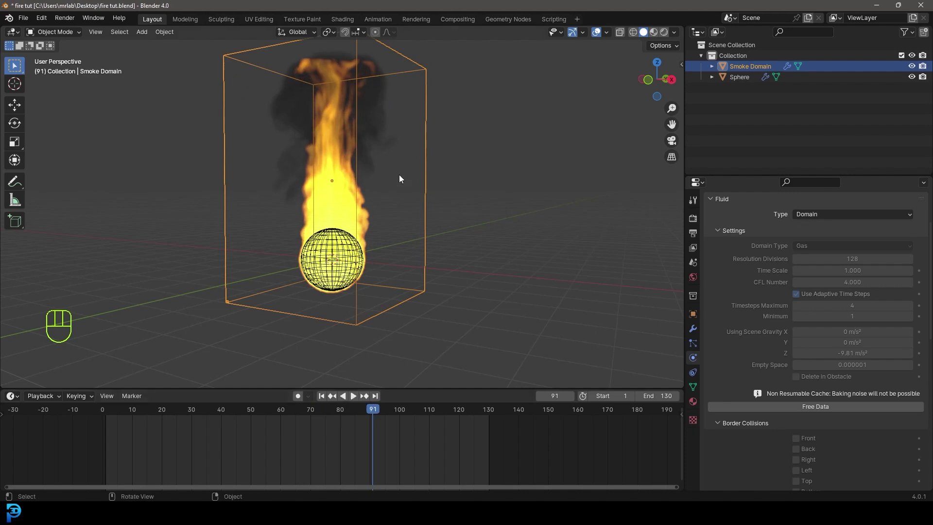
left_click_drag(385, 182, 425, 194)
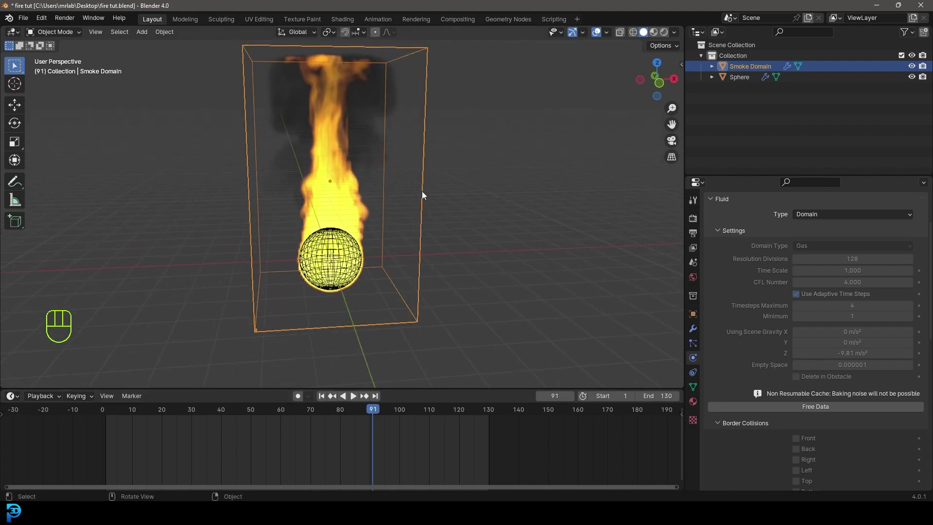
key("space")
middle_click(452, 223)
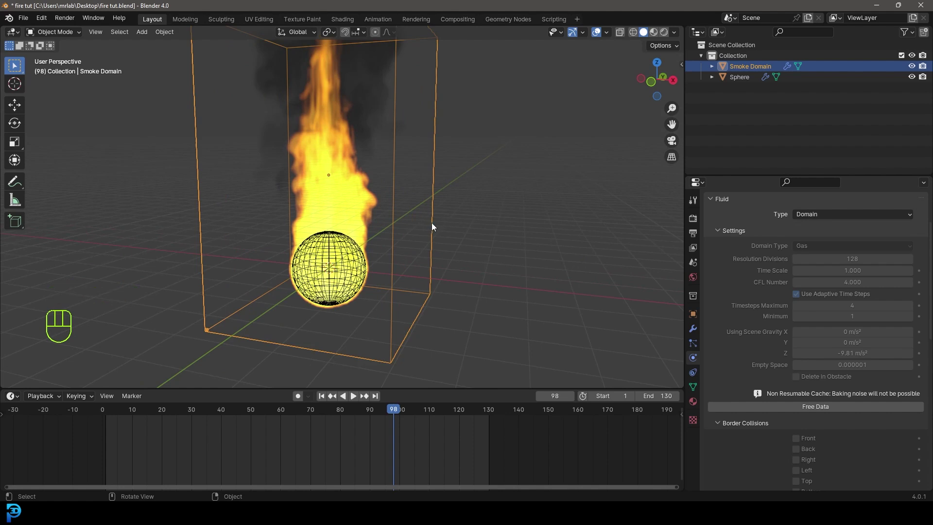
Step: Set the render engine to Cycles with GPU Compute as the device
left_click(695, 218)
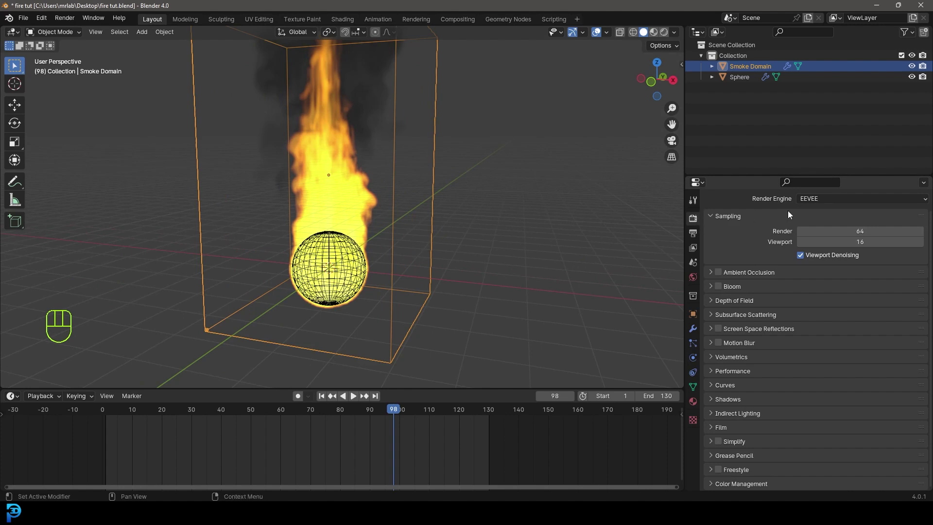
left_click_drag(835, 198, 824, 236)
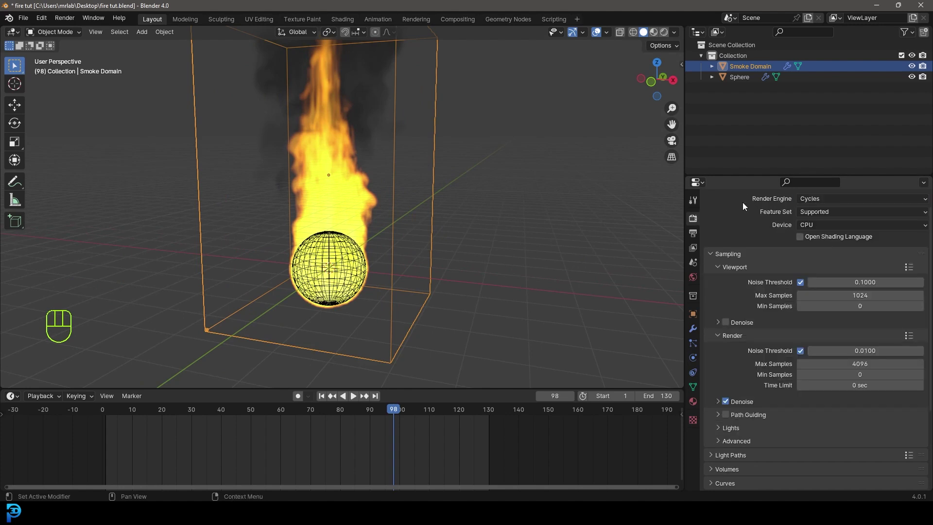
left_click_drag(810, 226, 813, 251)
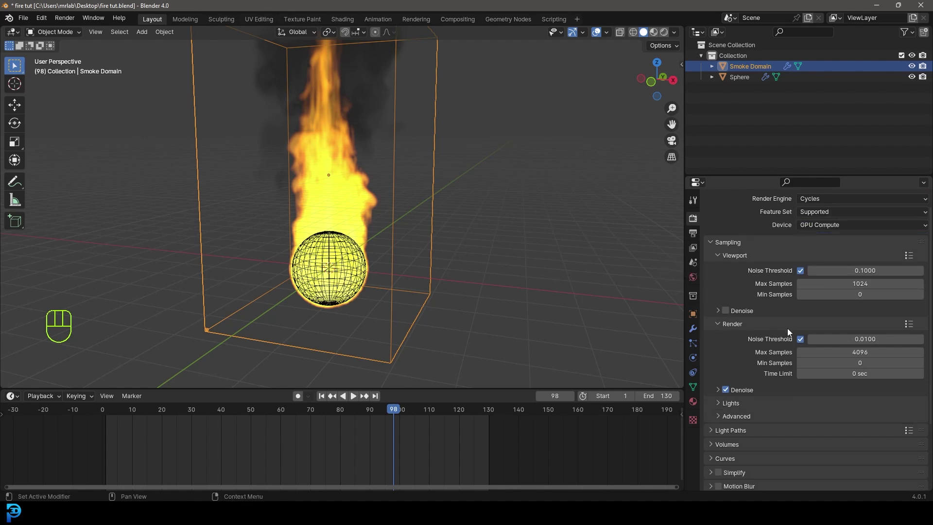